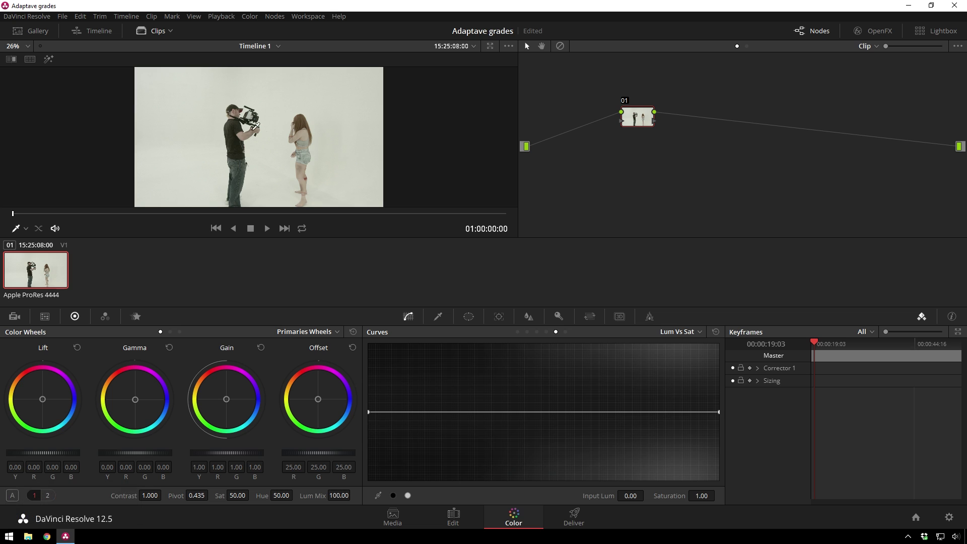
# - Scrub the viewer back to the clip's first, still ungraded frame
pyautogui.click(18, 217)
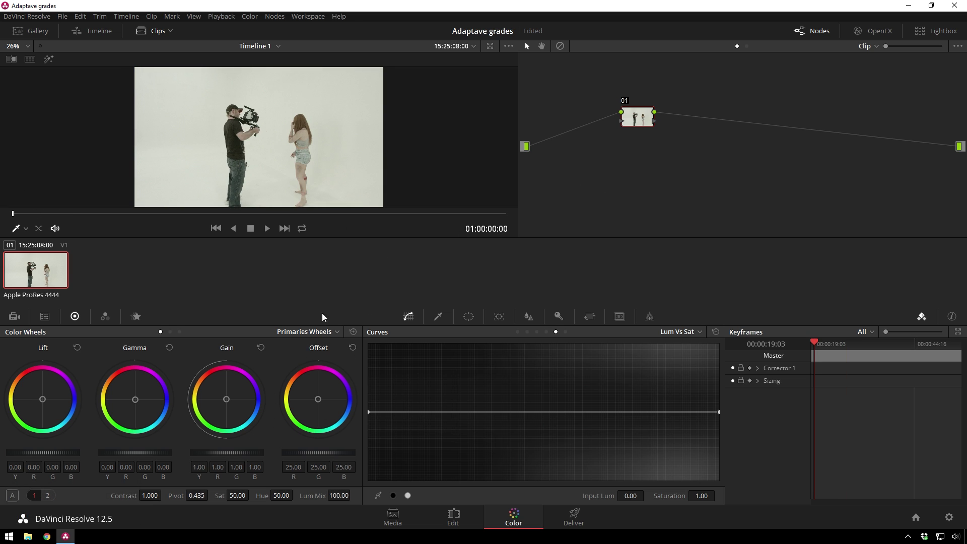
# - Apply a House LUTs Log look to node 01 from its 3D LUT menu
pyautogui.rightClick(651, 121)
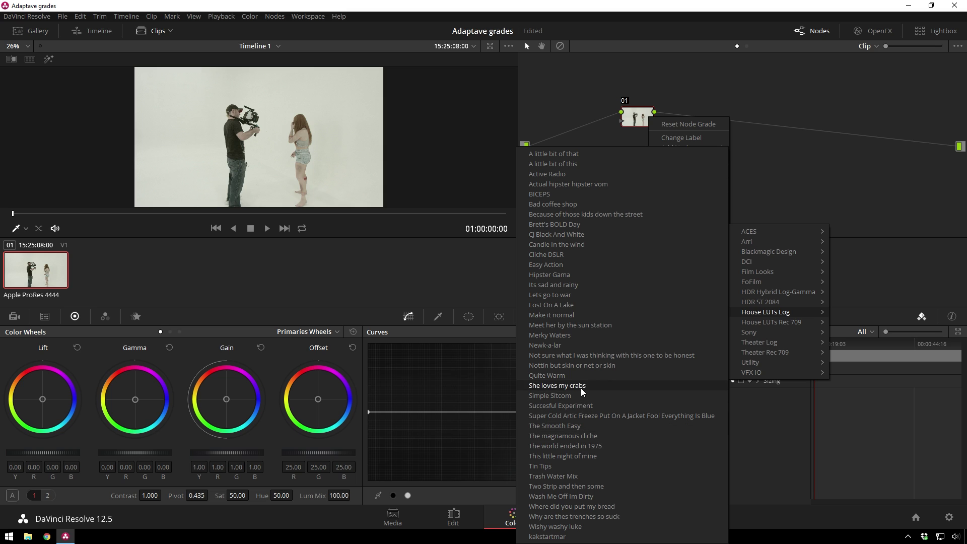
pyautogui.click(608, 435)
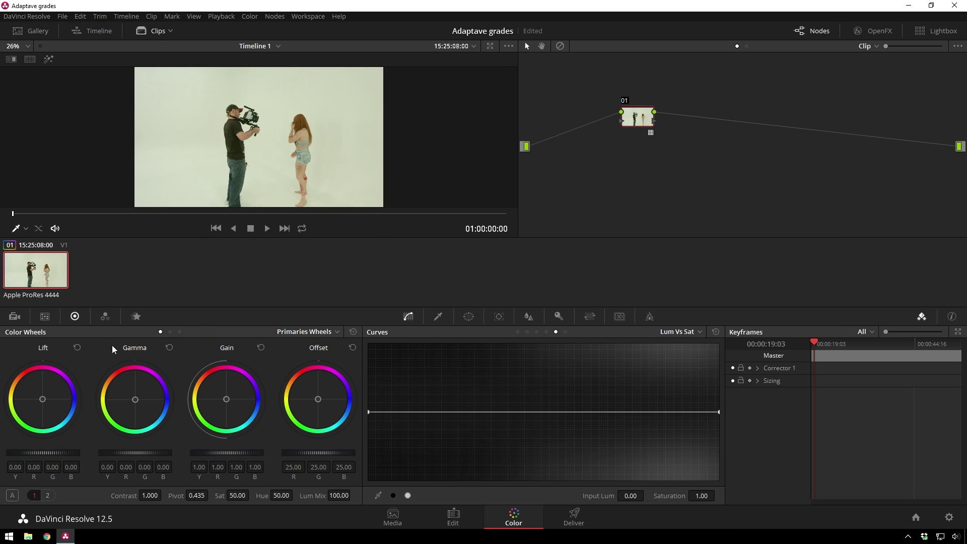
# - In Primaries Bars, nudge node 01's Gain channels toward blue and move the node further left
pyautogui.click(120, 322)
pyautogui.click(75, 326)
pyautogui.click(185, 335)
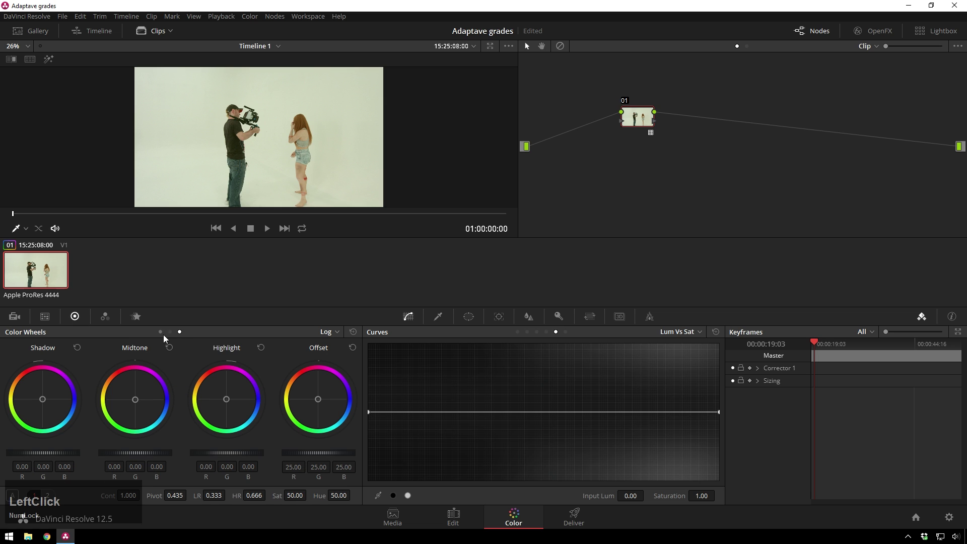
pyautogui.click(176, 338)
pyautogui.scroll(3)
pyautogui.scroll(-3)
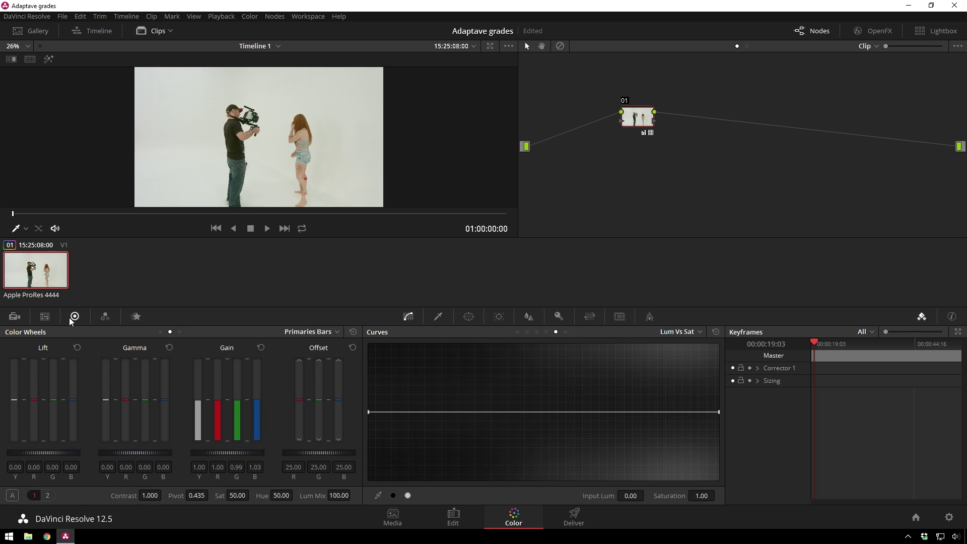
pyautogui.scroll(-3)
pyautogui.scroll(3)
pyautogui.scroll(-3)
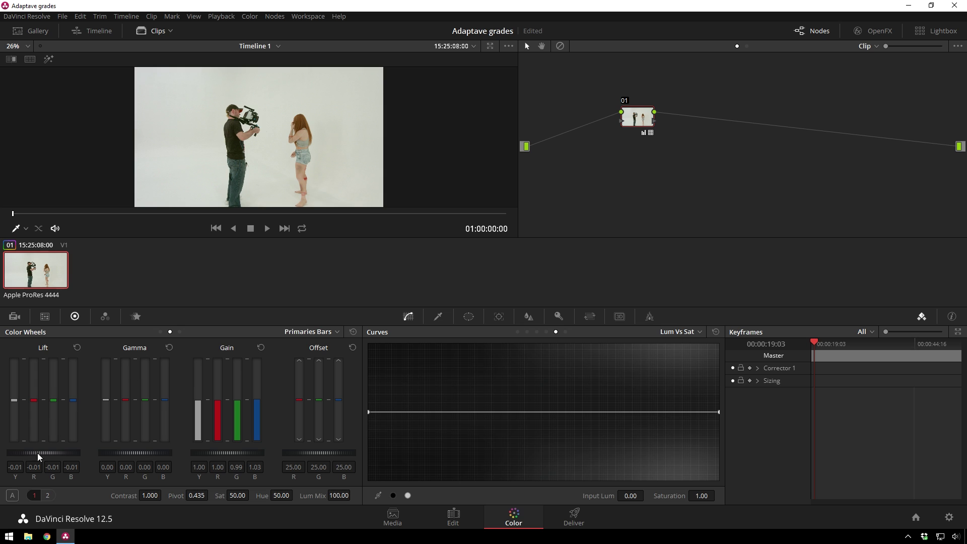
pyautogui.scroll(-3)
pyautogui.click(633, 120)
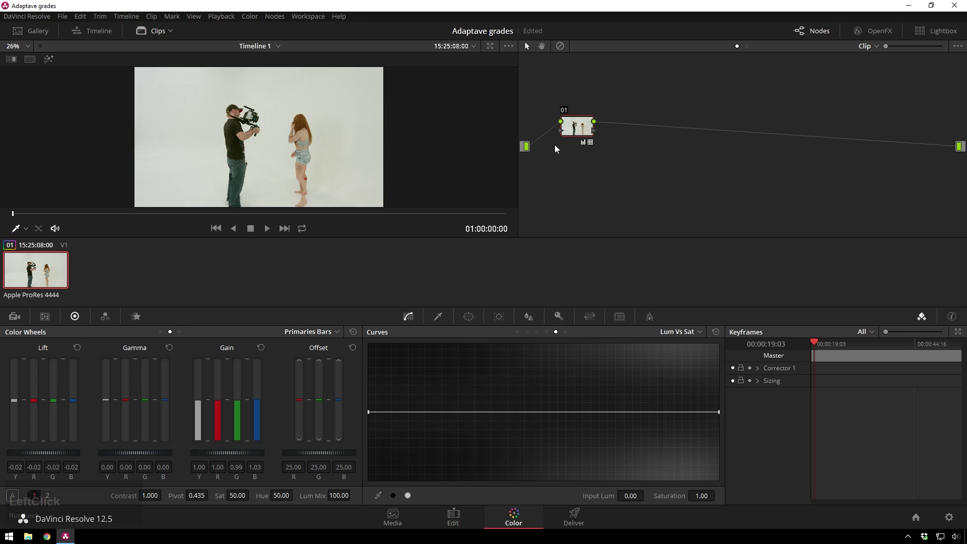
# - At the warehouse shot, add serial node 02 after node 01 with Alt+S
pyautogui.click(19, 216)
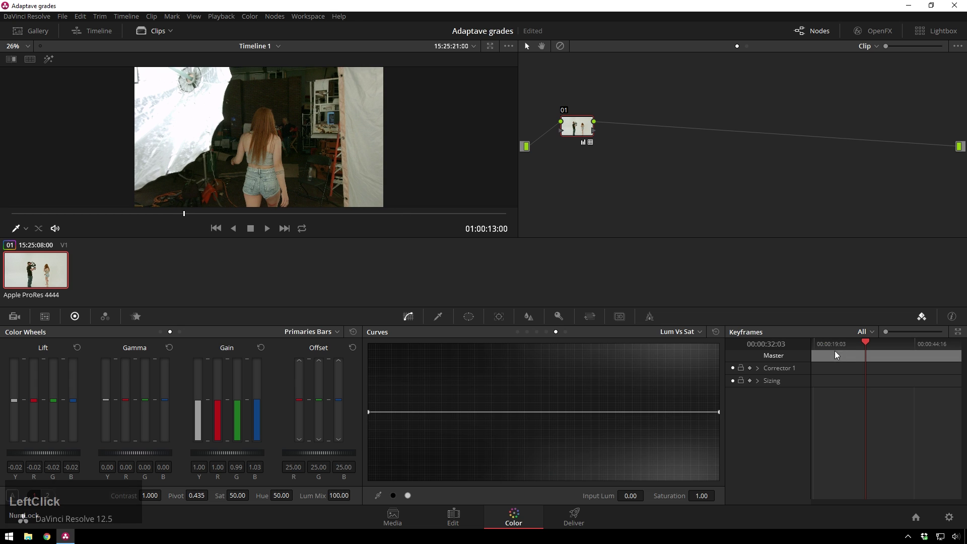
pyautogui.click(933, 324)
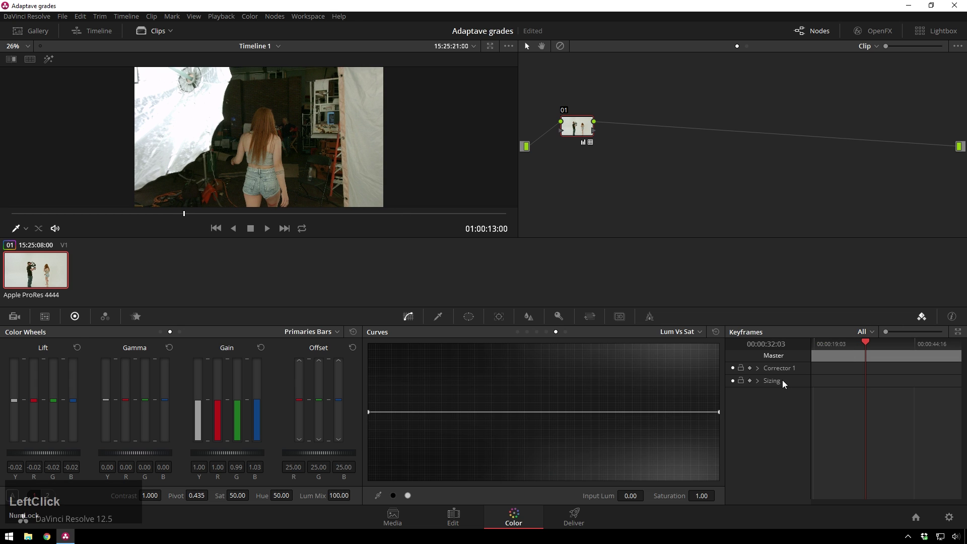
pyautogui.press('alt+s')
pyautogui.click(624, 130)
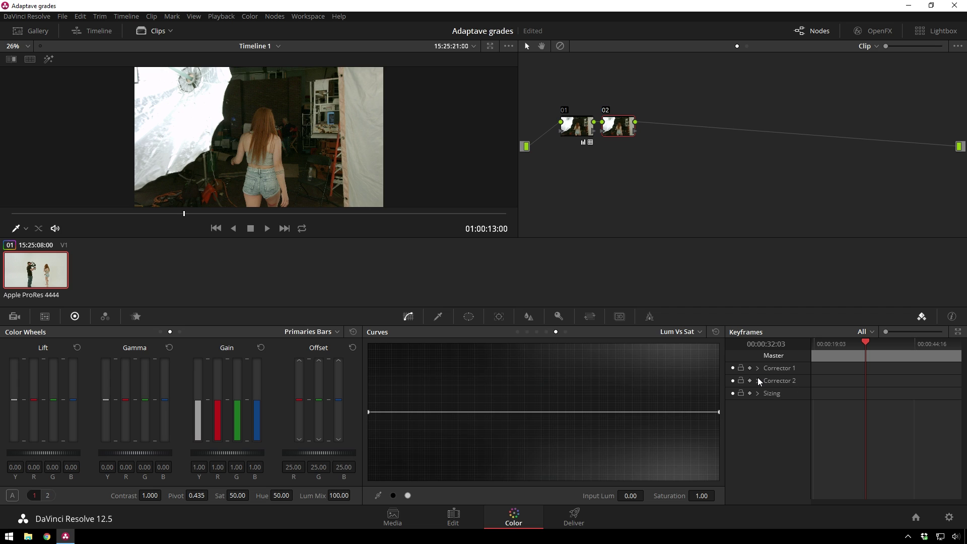
# - Add a dynamic keyframe for Corrector 2 at the warehouse scene start
pyautogui.click(752, 386)
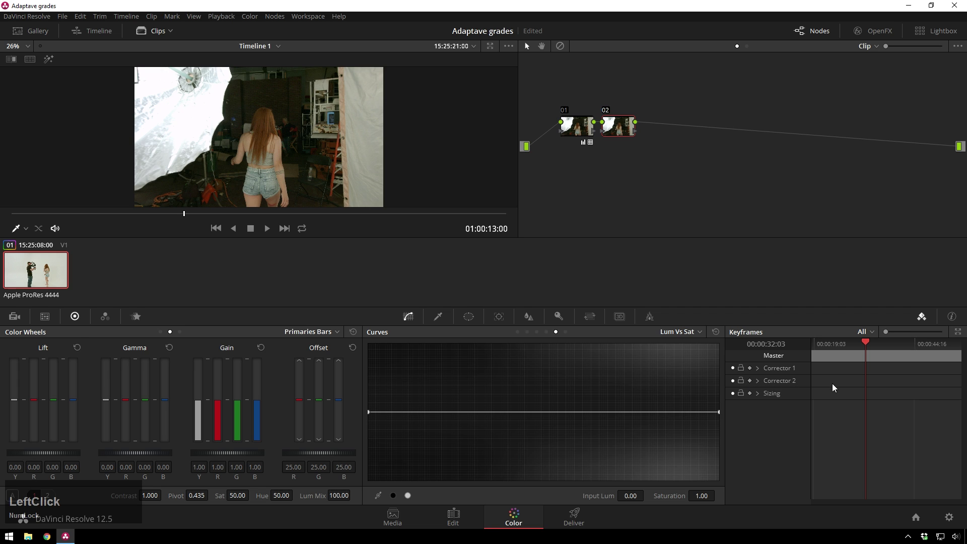
pyautogui.rightClick(867, 383)
pyautogui.click(865, 387)
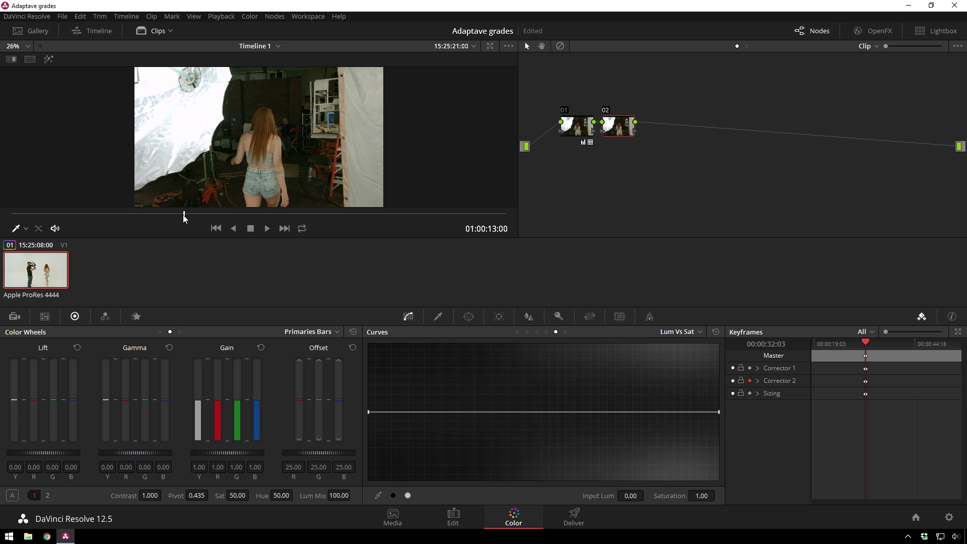
# - At the darker warehouse moment, raise node 02's Gain master wheel to 1.05
pyautogui.click(193, 220)
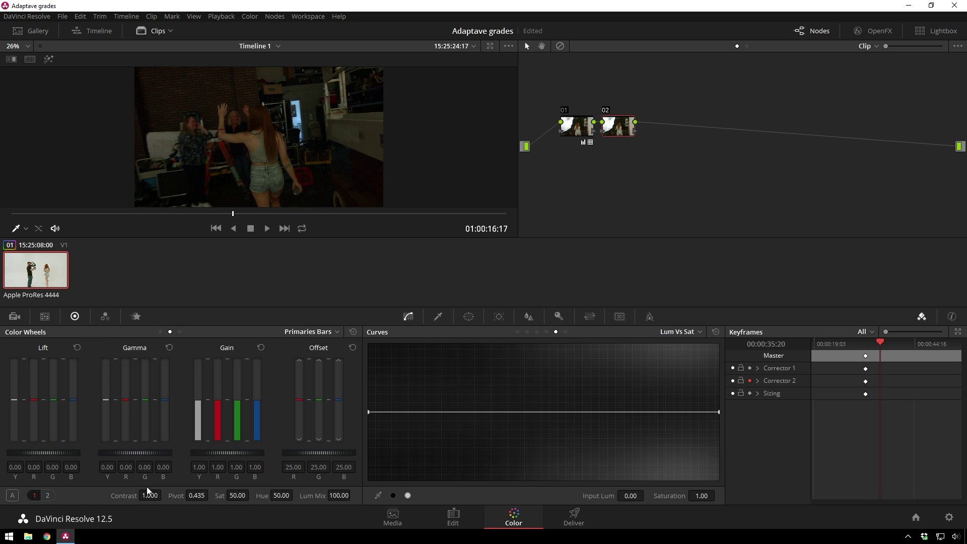
pyautogui.click(164, 330)
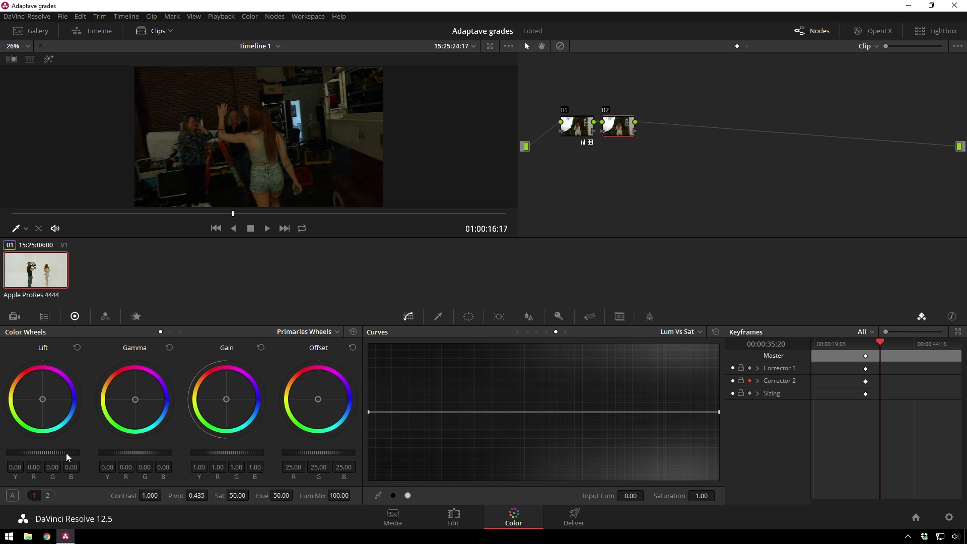
pyautogui.scroll(3)
pyautogui.scroll(-3)
pyautogui.scroll(3)
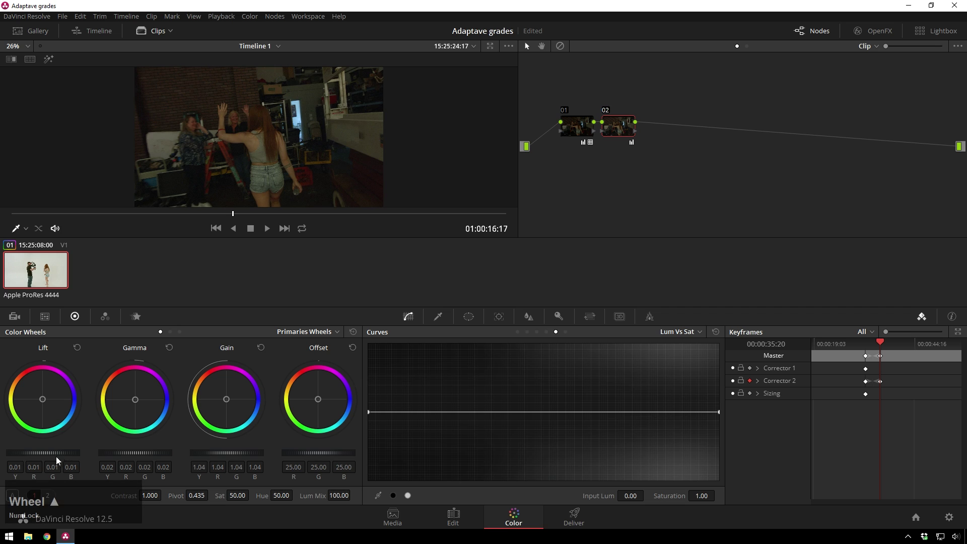
pyautogui.click(58, 458)
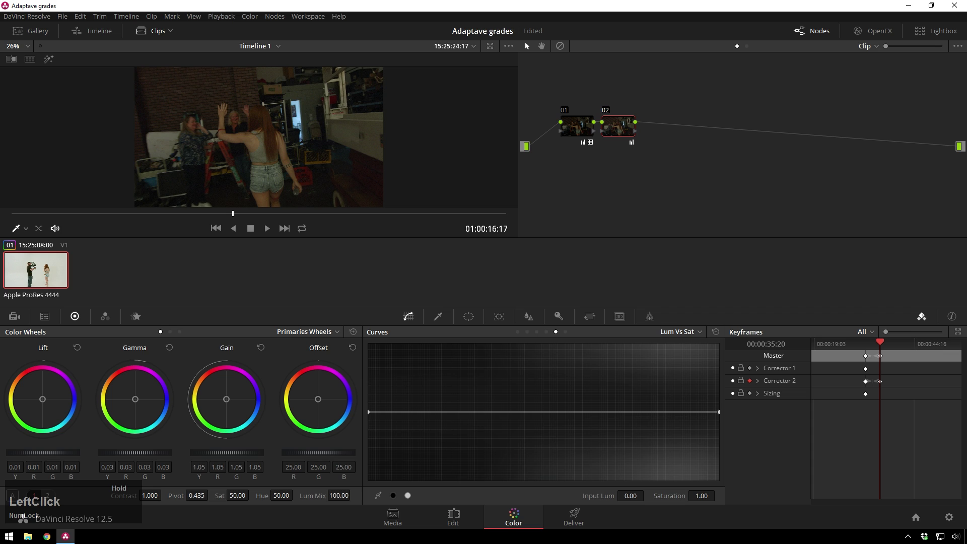
# - Show node 02's Motion Effects palette for spatial noise reduction
pyautogui.click(138, 321)
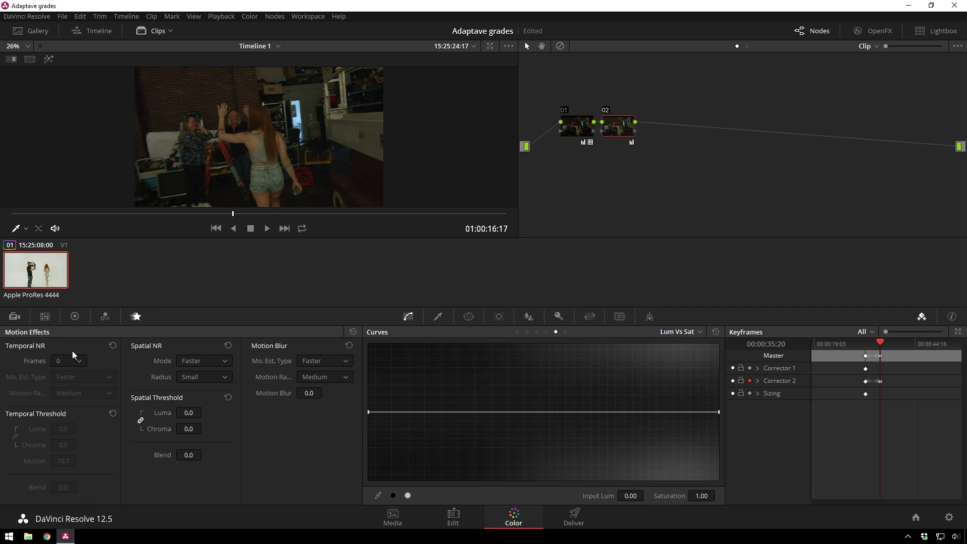
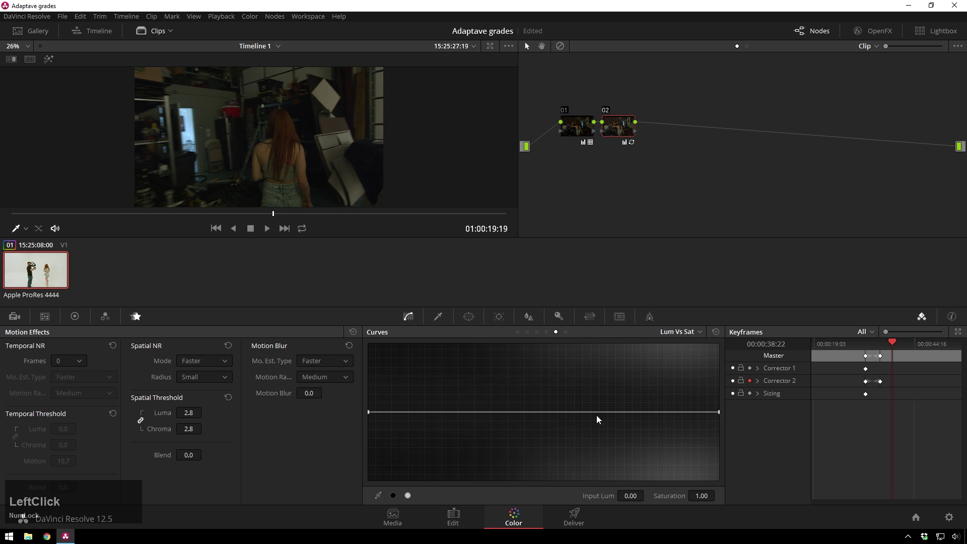
# - Add another dynamic keyframe on Corrector 2 and jump to the hallway scene
pyautogui.rightClick(897, 387)
pyautogui.click(892, 398)
pyautogui.click(279, 214)
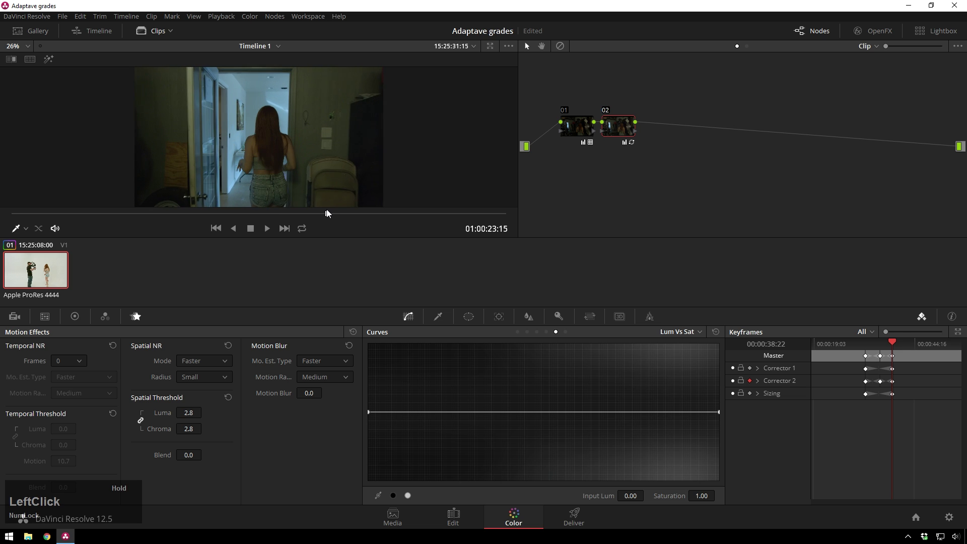
pyautogui.click(331, 218)
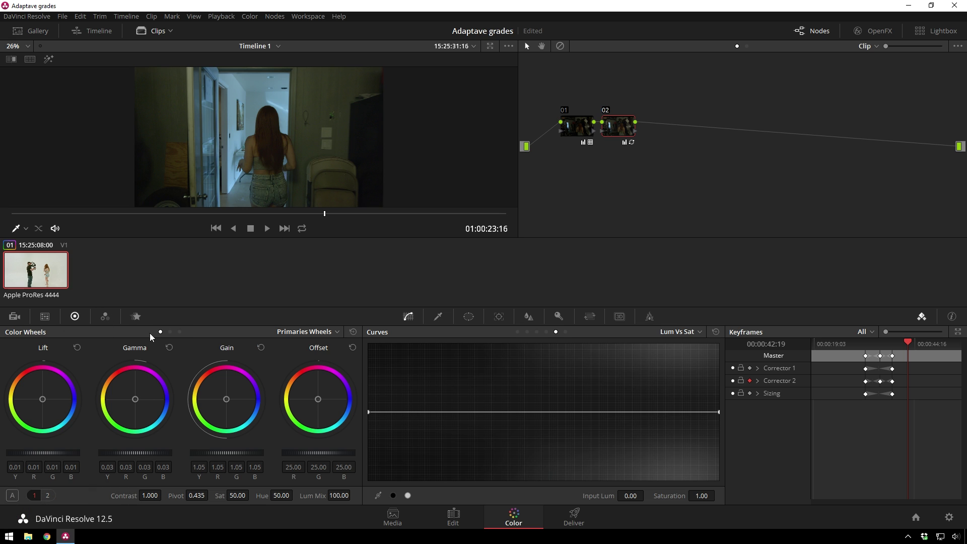
# - Rebalance node 02's gain to red 1.10, green 1.02, blue 0.97 in Primaries Bars, then return to Wheels
pyautogui.click(189, 337)
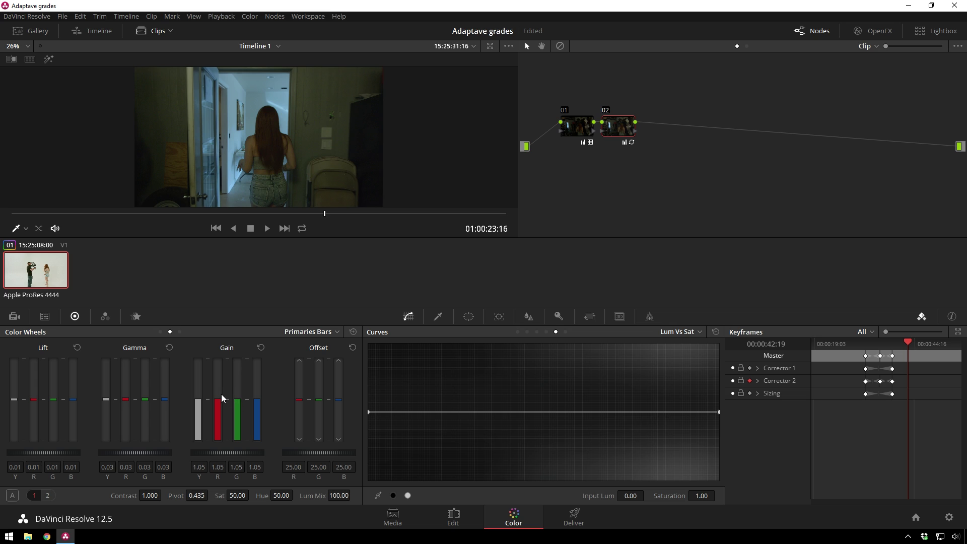
pyautogui.scroll(3)
pyautogui.scroll(-3)
pyautogui.scroll(3)
pyautogui.scroll(-3)
pyautogui.scroll(-3)
pyautogui.scroll(3)
pyautogui.scroll(-3)
pyautogui.scroll(3)
pyautogui.scroll(-3)
pyautogui.scroll(3)
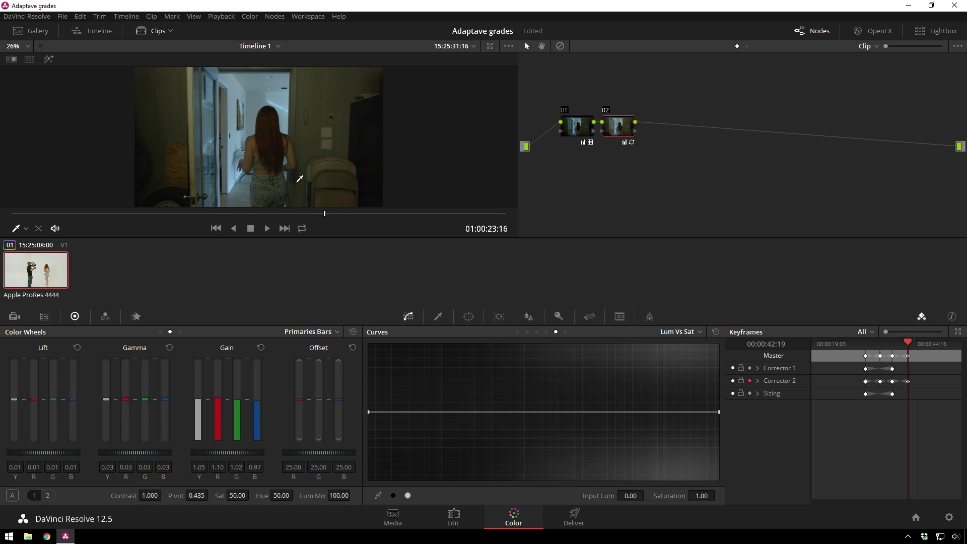
pyautogui.click(168, 336)
pyautogui.click(61, 459)
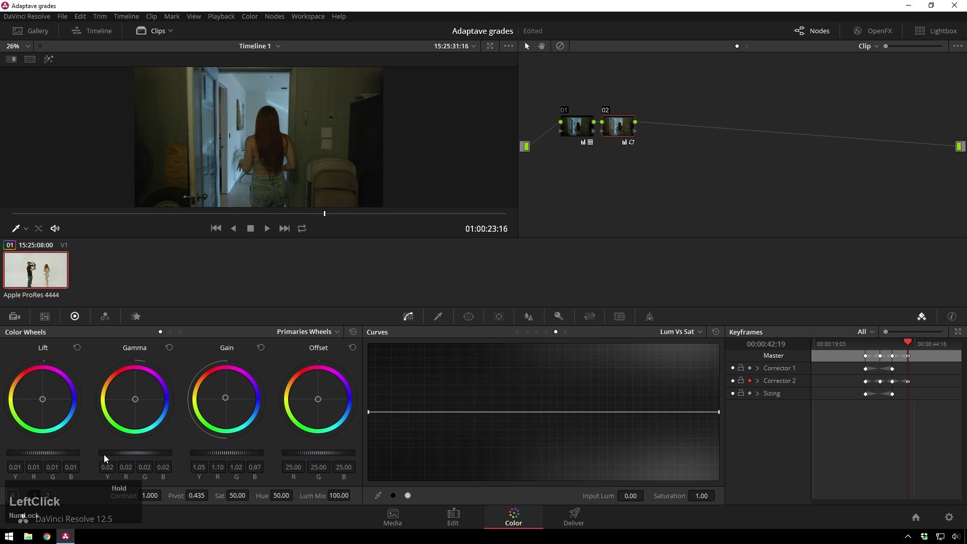
# - Keyframe the dynamic grade at the bright room (44:18) and living-room (46:03) scenes
pyautogui.click(921, 350)
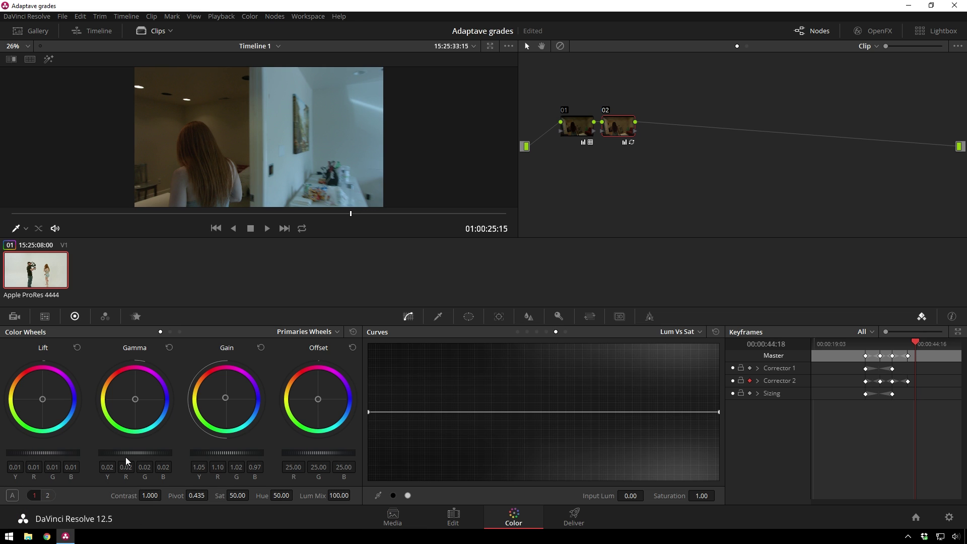
pyautogui.click(134, 459)
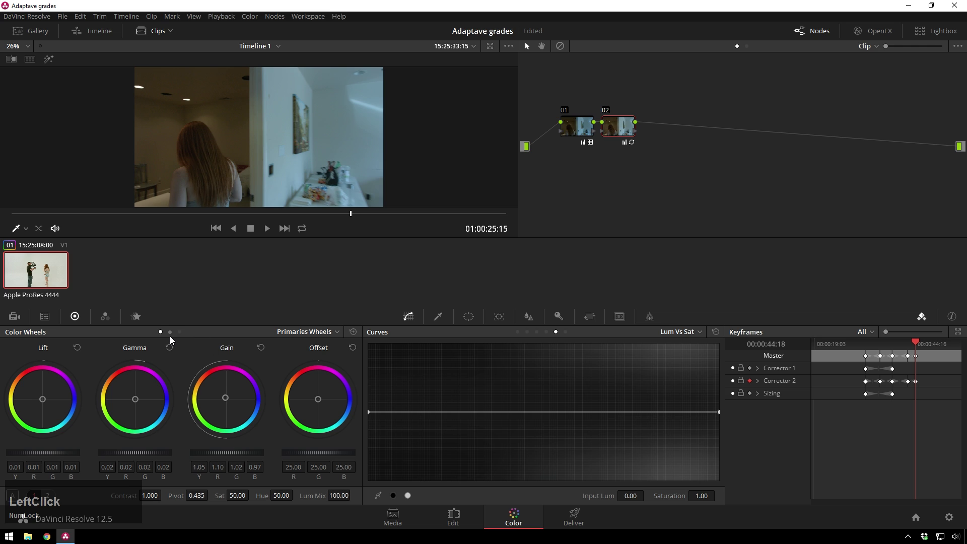
pyautogui.scroll(-3)
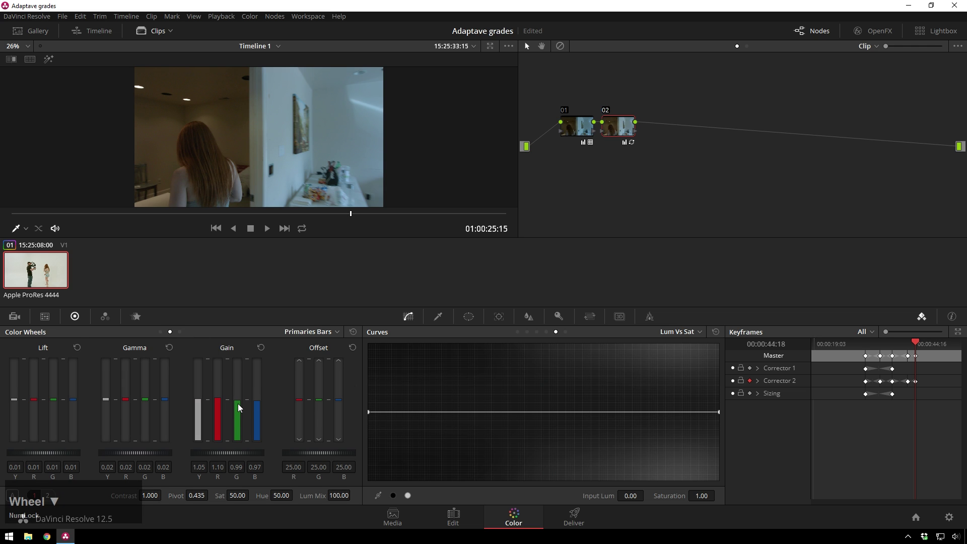
pyautogui.click(925, 348)
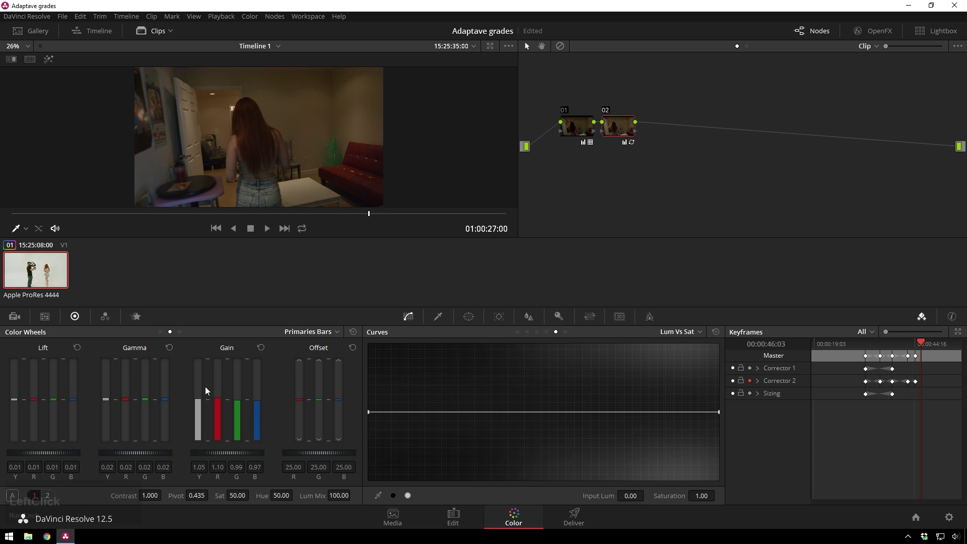
pyautogui.click(222, 402)
# - Cool the living room with gain red 1.00, green 1.04, blue 1.15
pyautogui.scroll(-3)
pyautogui.scroll(3)
pyautogui.scroll(3)
pyautogui.scroll(-3)
pyautogui.scroll(3)
pyautogui.scroll(-3)
pyautogui.scroll(3)
pyautogui.scroll(-3)
pyautogui.scroll(-3)
pyautogui.scroll(3)
pyautogui.scroll(-3)
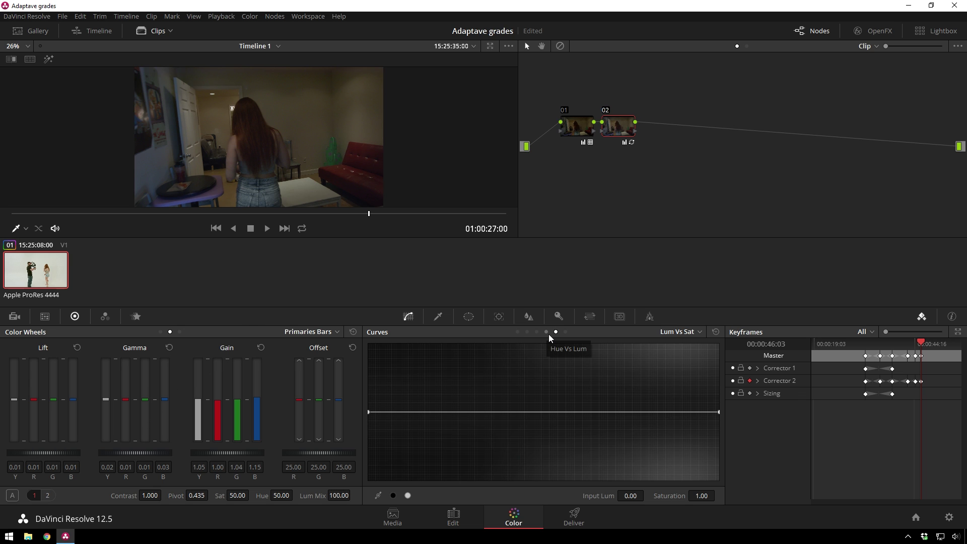
# - On the Hue vs Sat curve, pull the magenta section down to 0.46 saturation
pyautogui.click(553, 339)
pyautogui.click(542, 338)
pyautogui.click(642, 417)
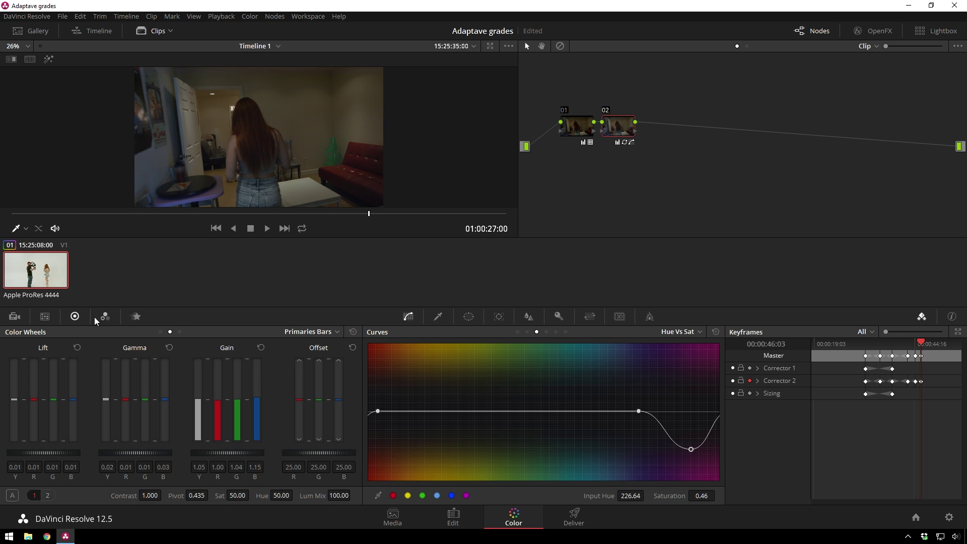
# - Return to Primaries Wheels and scrub ahead to the couch scene to review the grade
pyautogui.click(164, 337)
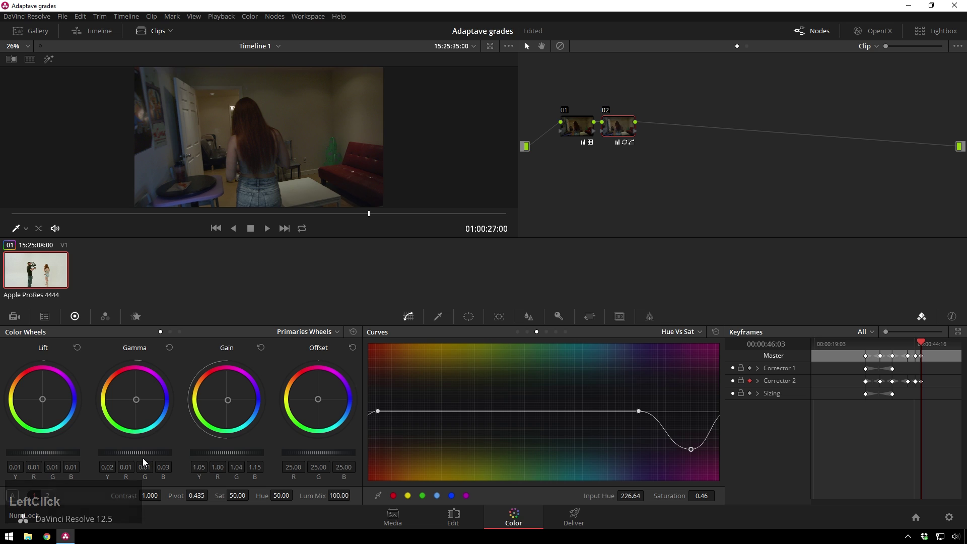
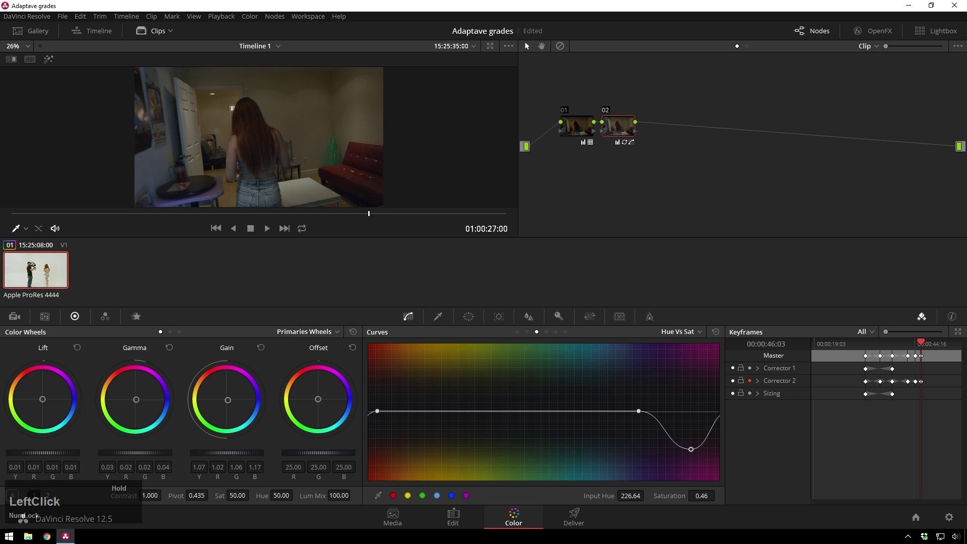
pyautogui.click(371, 218)
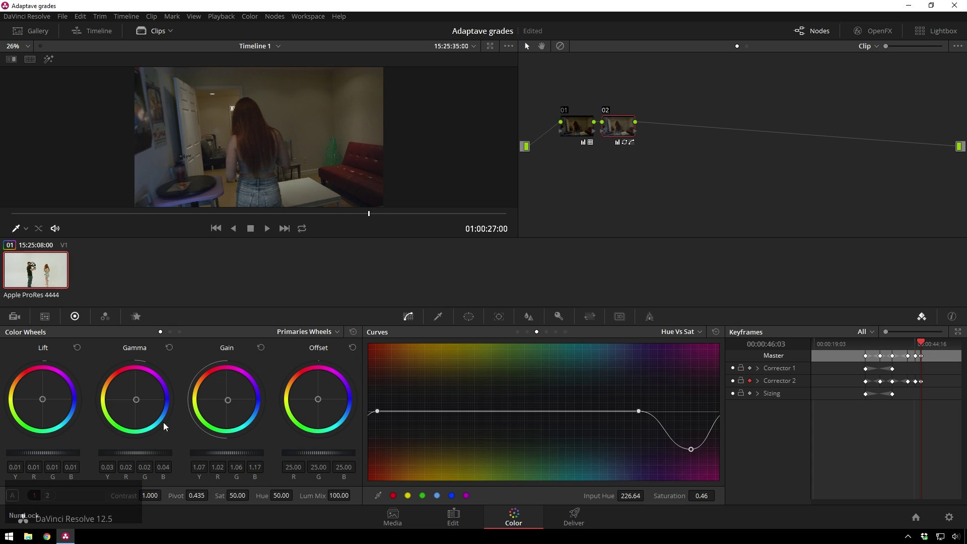
pyautogui.click(68, 458)
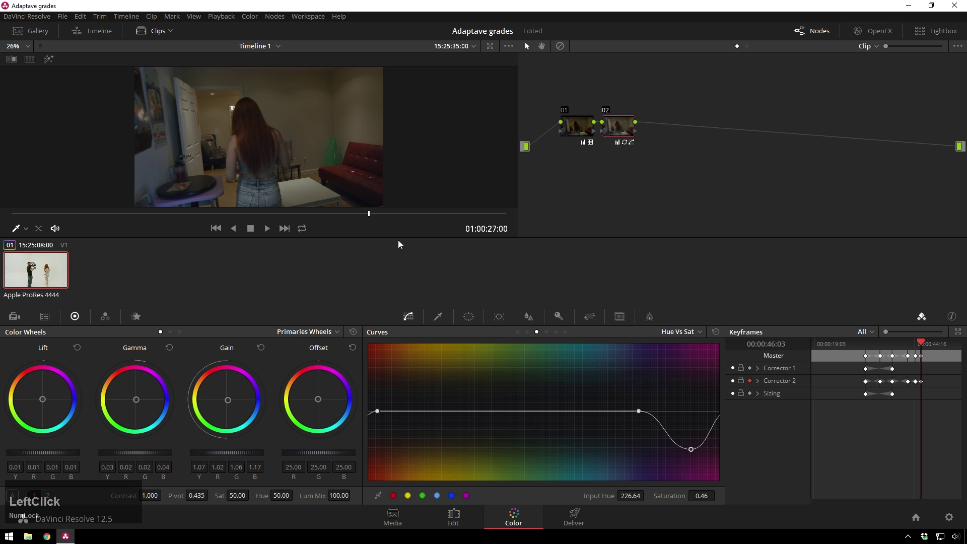
pyautogui.click(155, 460)
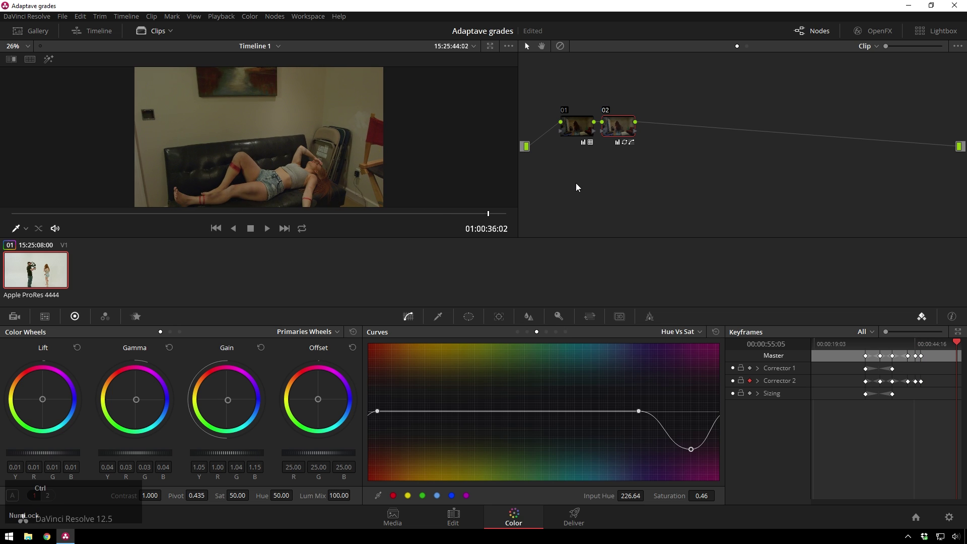
# - Step back to the warehouse scene with the red ladder around 00:00:37:17
pyautogui.press('ctrl+d')
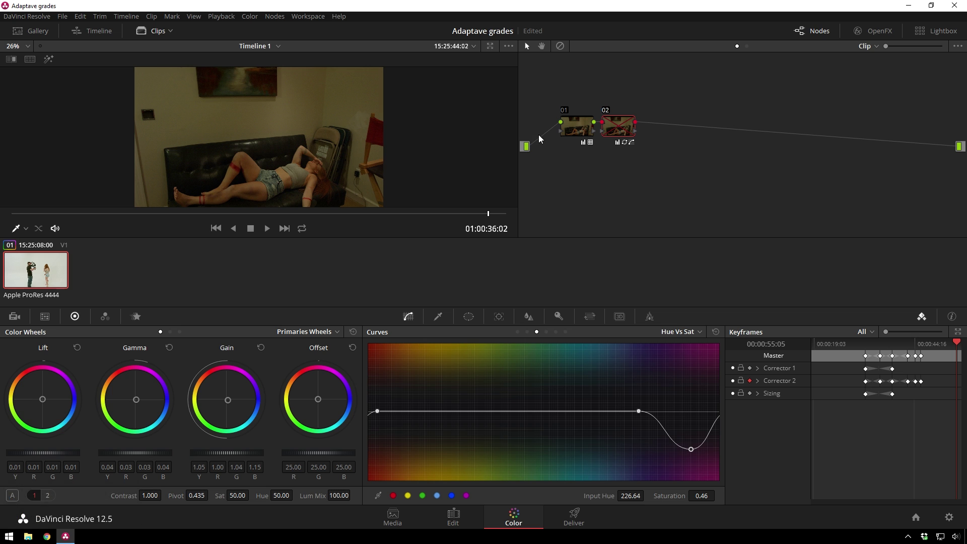
pyautogui.press('ctrl+d')
pyautogui.press('ctrl+d')
pyautogui.press('ctrl+d')
pyautogui.press('d')
pyautogui.click(491, 217)
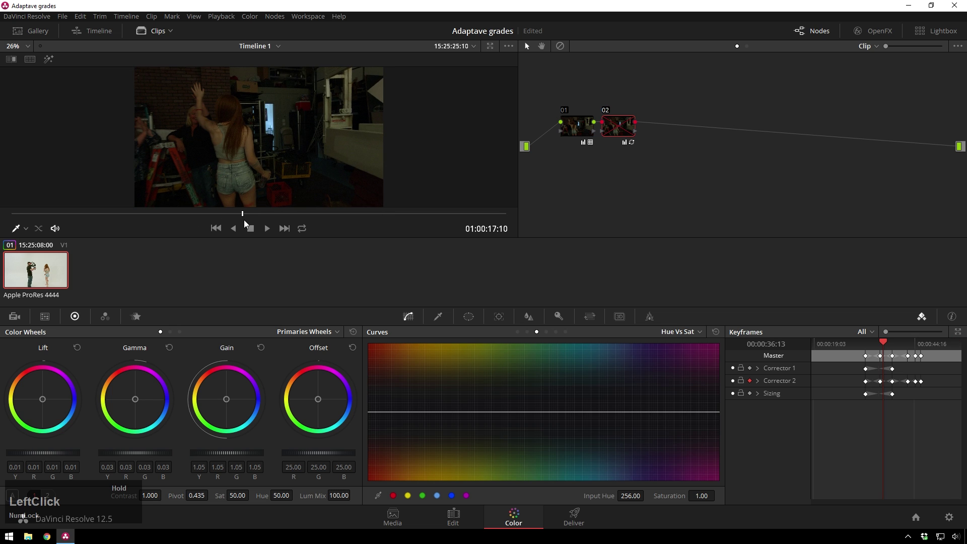
pyautogui.press('ctrl+d')
pyautogui.press('d')
pyautogui.press('d')
pyautogui.click(252, 214)
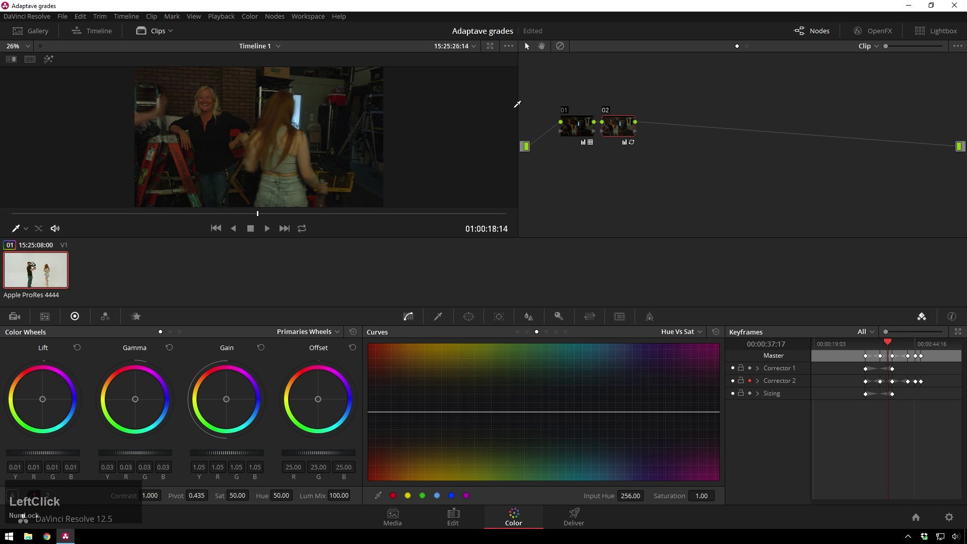
# - Relabel node 02 as 'Dynamic grade'
pyautogui.rightClick(677, 126)
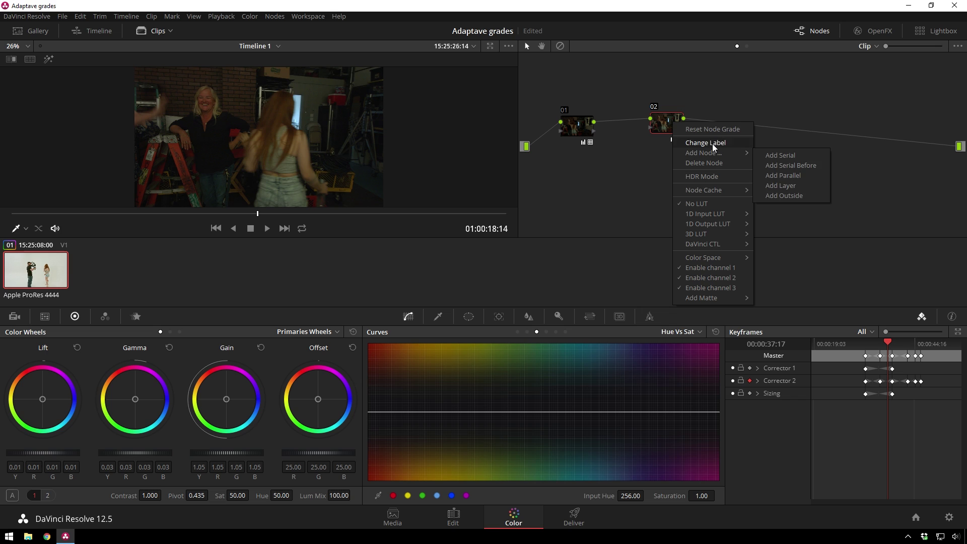
pyautogui.click(717, 148)
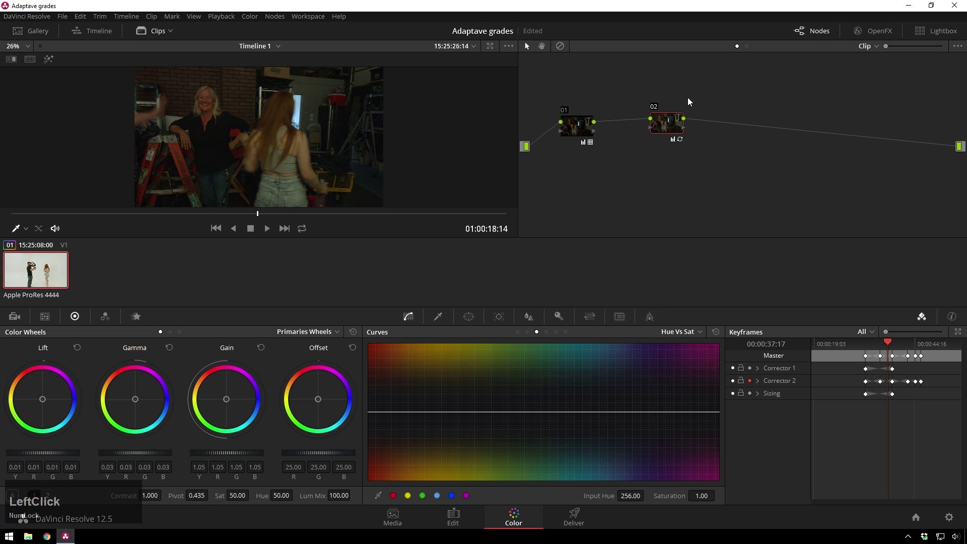
pyautogui.press('y')
pyautogui.press('n')
pyautogui.write('ynamic')
pyautogui.press('space')
pyautogui.write('grad')
pyautogui.press('Return')
pyautogui.click(670, 121)
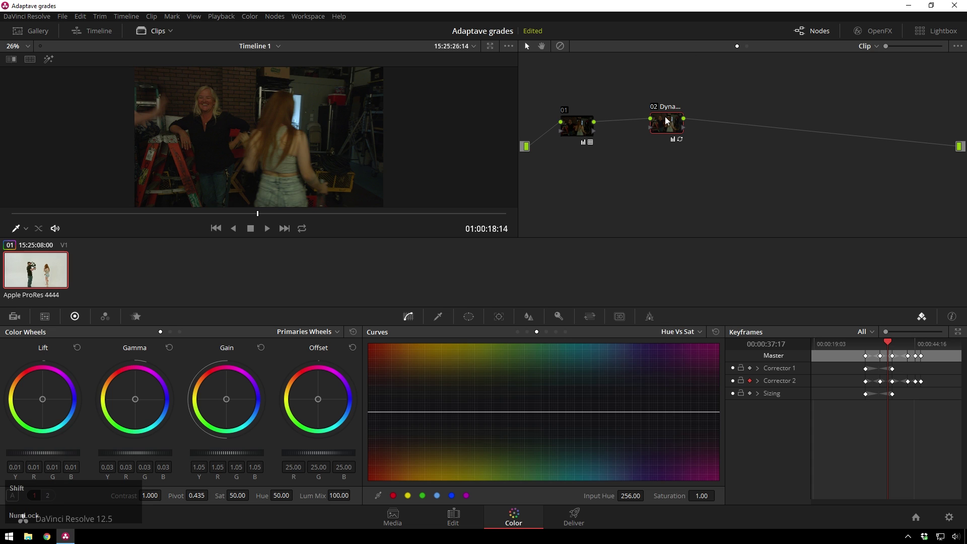
# - Insert node 03 before the dynamic grade and give it a soft circular window
pyautogui.press('shift+s')
pyautogui.click(703, 125)
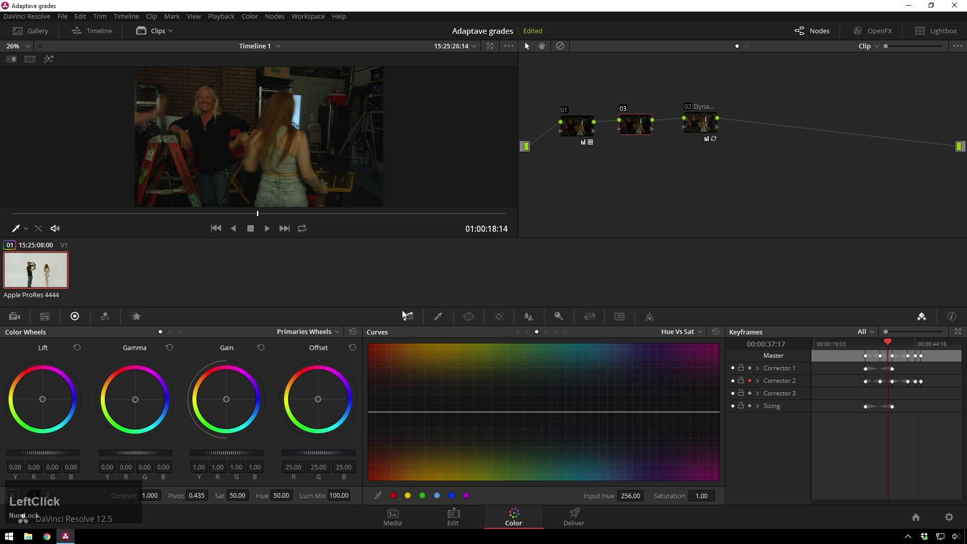
pyautogui.click(470, 318)
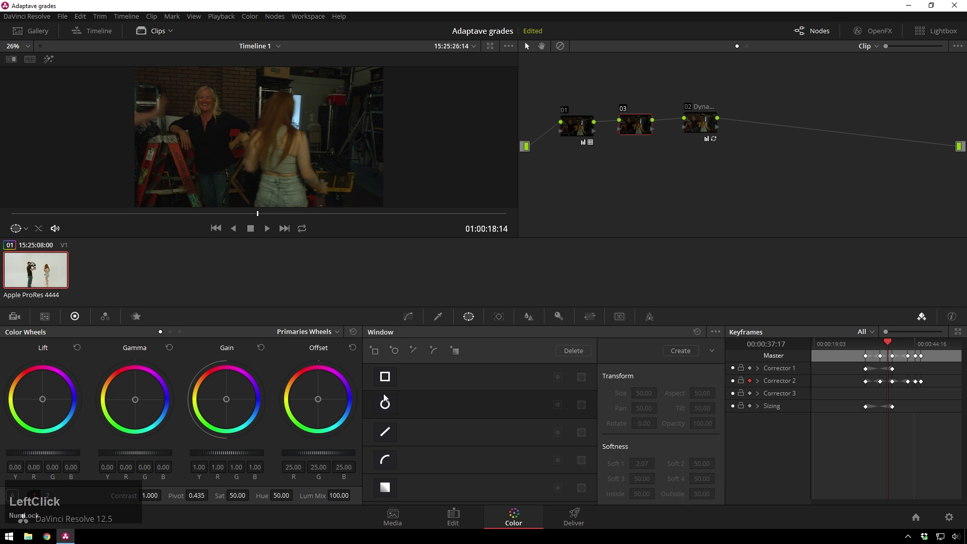